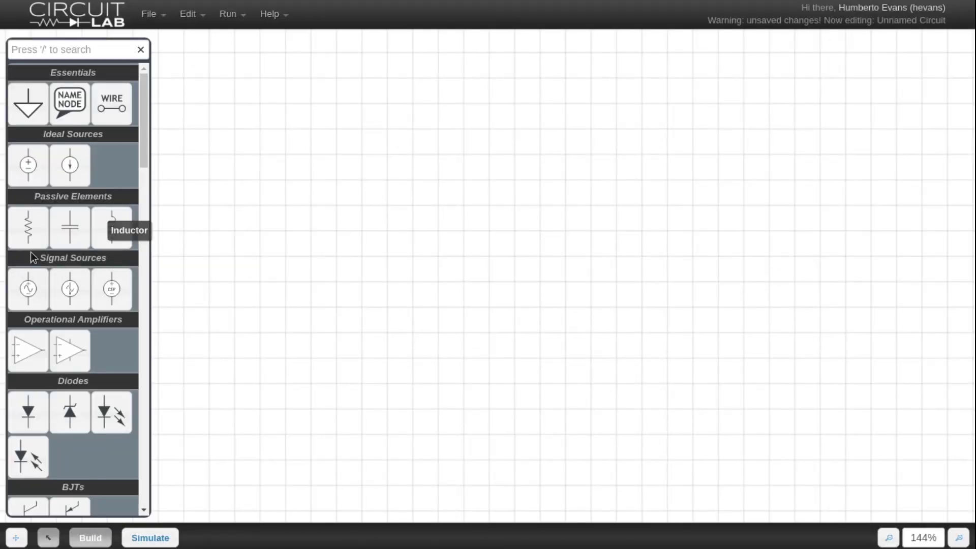
Step: Place a resistor on the canvas after rotating it into orientation
{"action": "key", "text": "r"}
{"action": "key", "text": "r"}
{"action": "key", "text": "r"}
{"action": "key", "text": "r"}
{"action": "key", "text": "r"}
{"action": "left_click", "coordinate": [563, 236]}
Step: Place a capacitor right of the resistor and a sine source left of it
{"action": "key", "text": "r"}
{"action": "key", "text": "r"}
{"action": "left_click", "coordinate": [729, 294]}
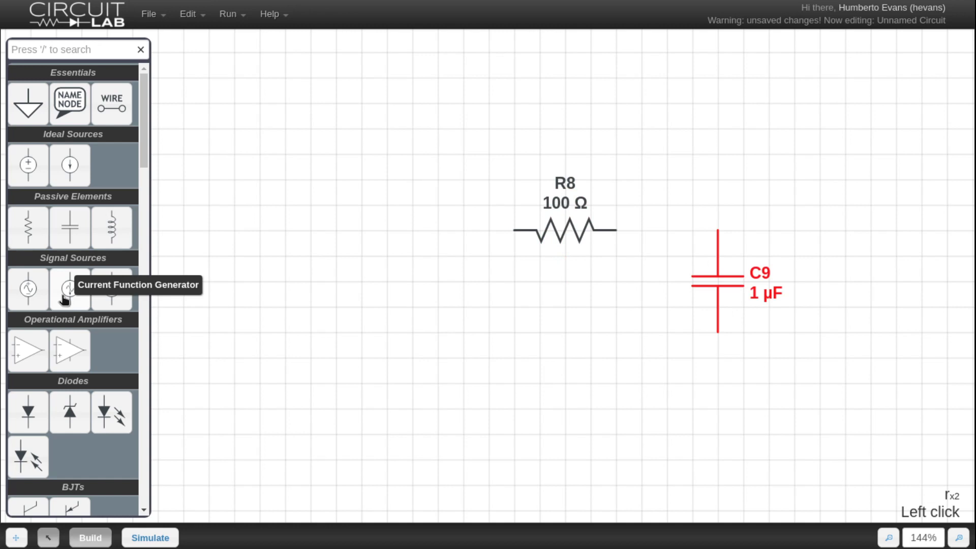
{"action": "left_click", "coordinate": [394, 307]}
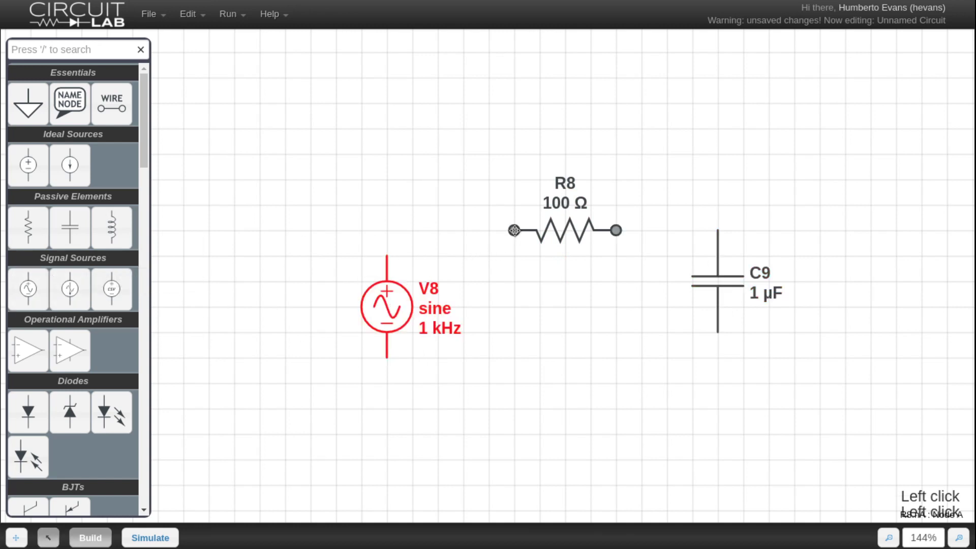
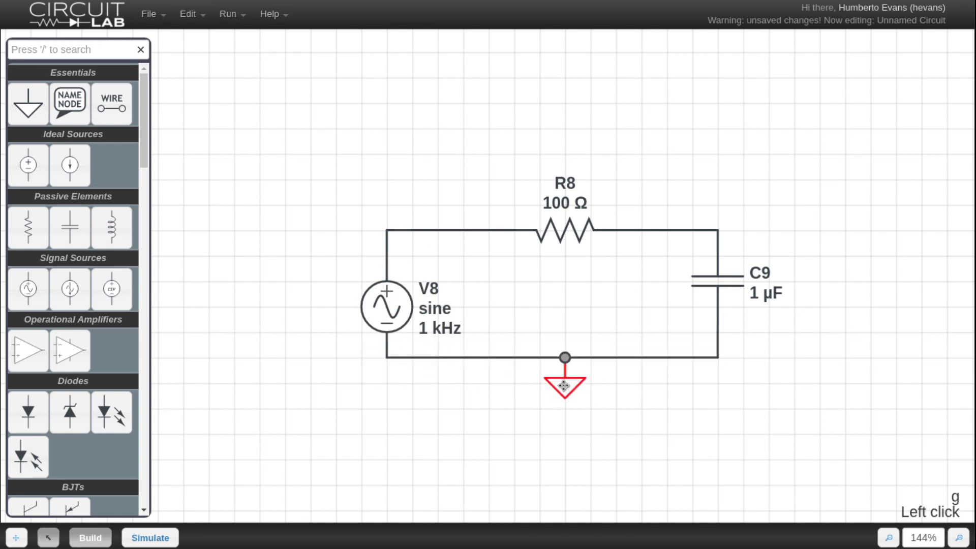
Step: Label the node above the capacitor 'out'
{"action": "key", "text": "n"}
{"action": "left_click", "coordinate": [731, 232]}
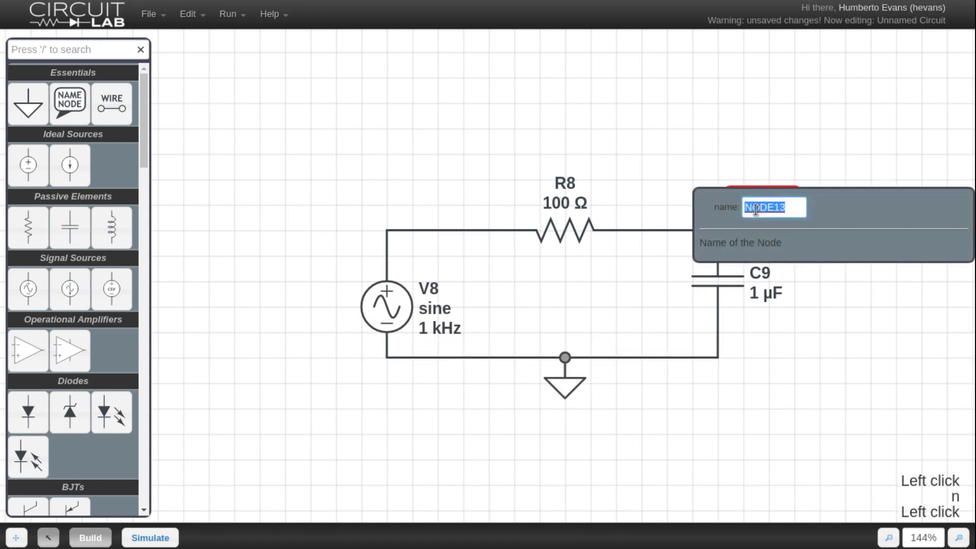
{"action": "type", "text": "out"}
{"action": "key", "text": "Return"}
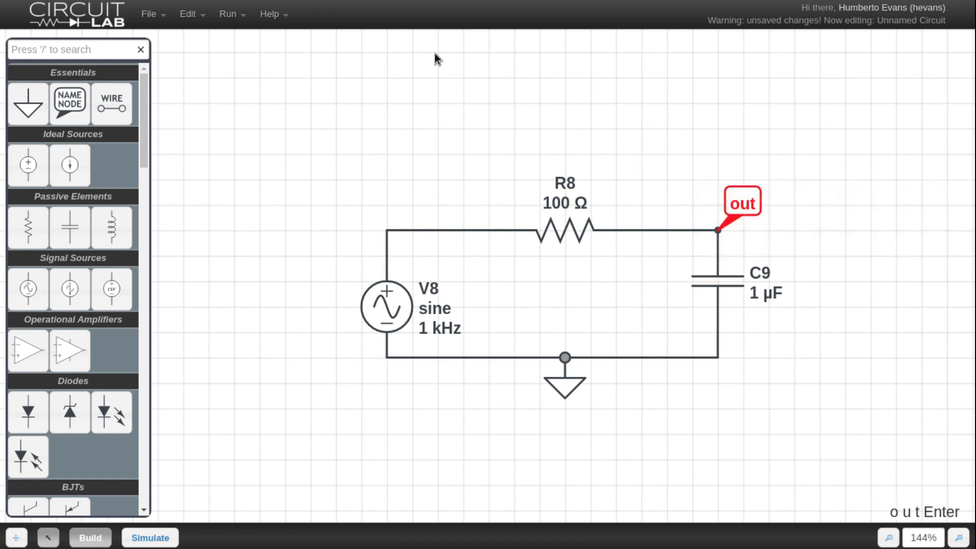
Step: Start a second node label above the source for 'in'
{"action": "key", "text": "n"}
{"action": "left_click", "coordinate": [385, 234]}
Step: Name the source's top node 'in' and set C9 to 10 µF
{"action": "type", "text": "in"}
{"action": "left_click", "coordinate": [392, 151]}
{"action": "type", "text": "in"}
{"action": "type", "text": "10u"}
{"action": "key", "text": "Return"}
{"action": "key", "text": "Return"}
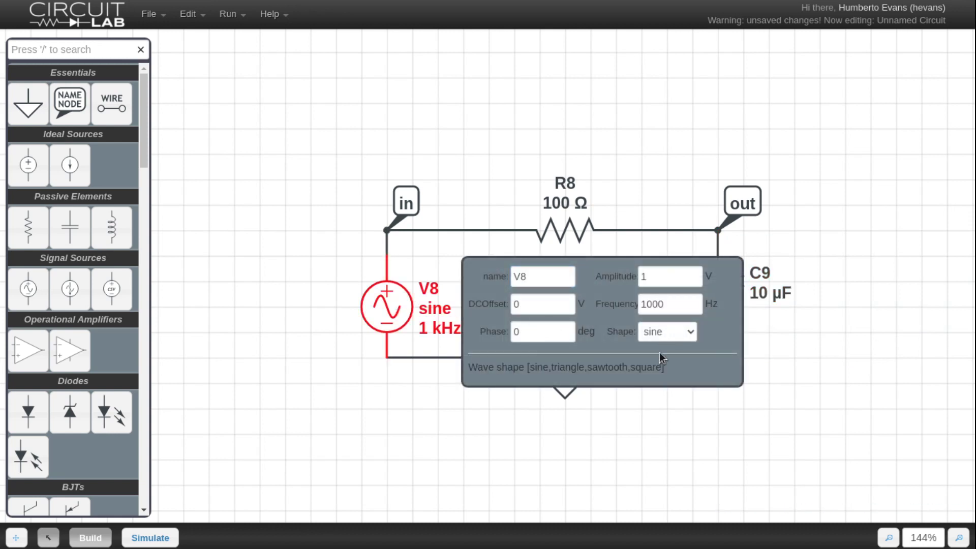
Step: Set V8's wave shape to square and move on to the simulation settings
{"action": "left_click", "coordinate": [521, 462]}
{"action": "key", "text": "h"}
{"action": "left_click", "coordinate": [338, 392]}
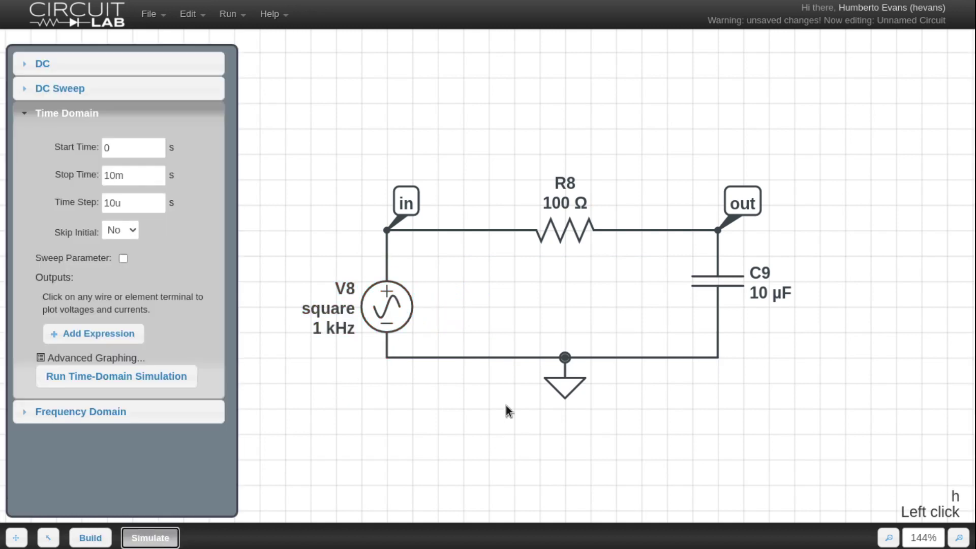
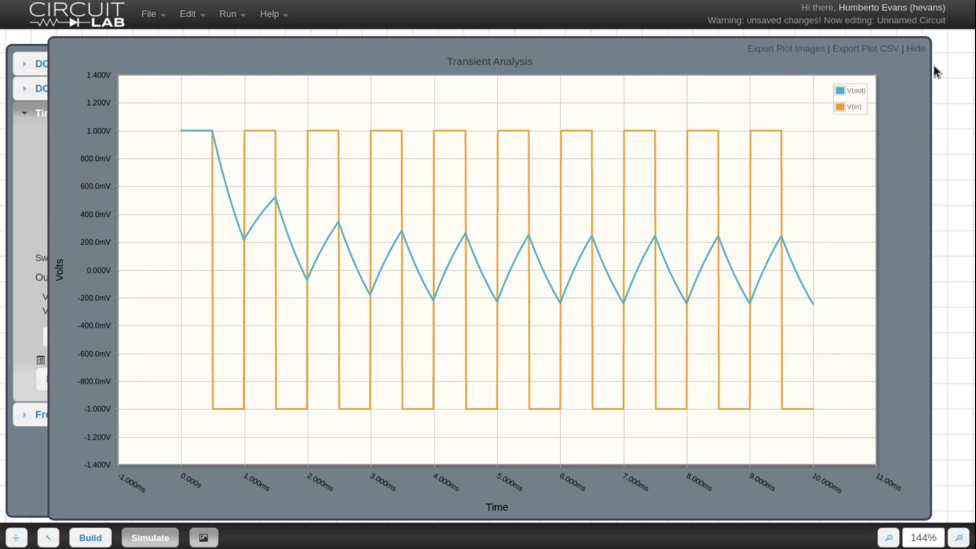
Step: Set R8 to 1 kΩ and rerun the time-domain simulation
{"action": "key", "text": "Escape"}
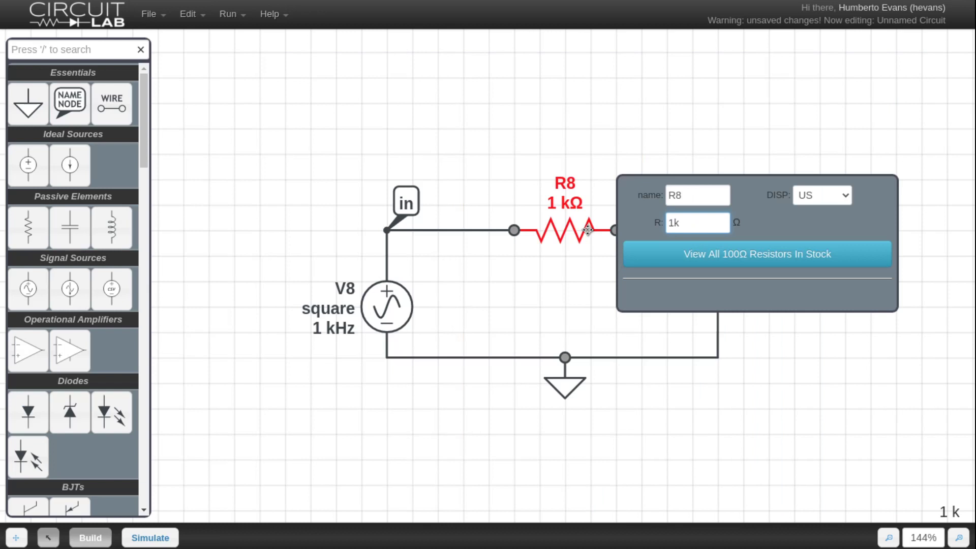
{"action": "key", "text": "Escape"}
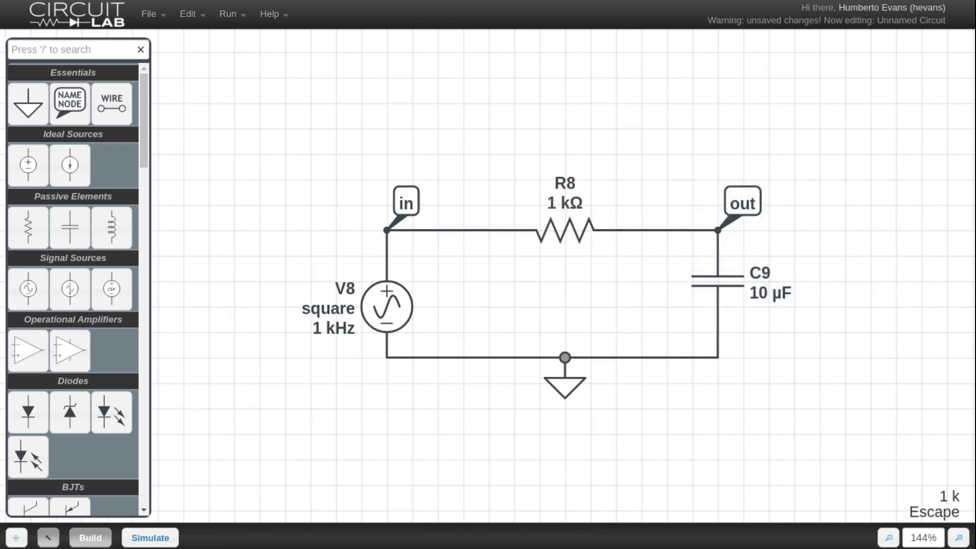
{"action": "key", "text": "F5"}
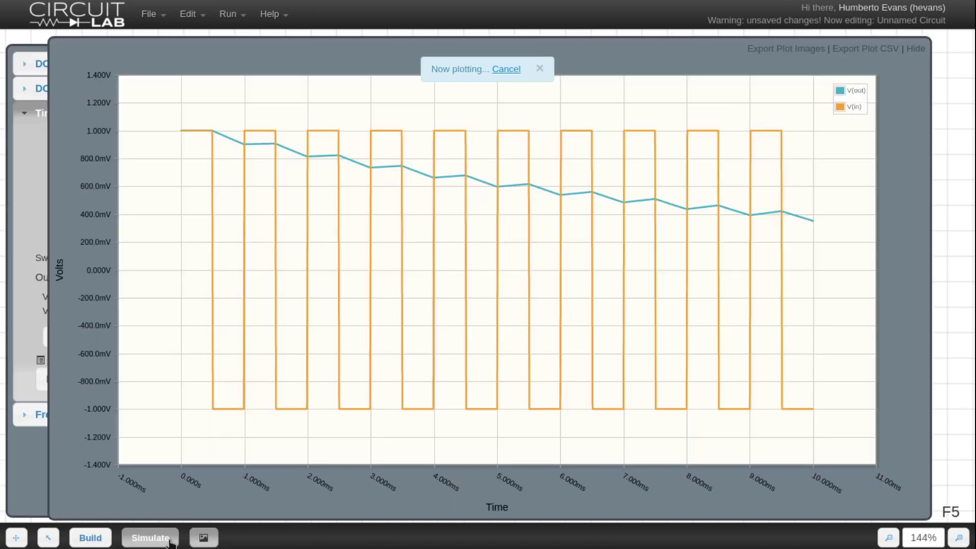